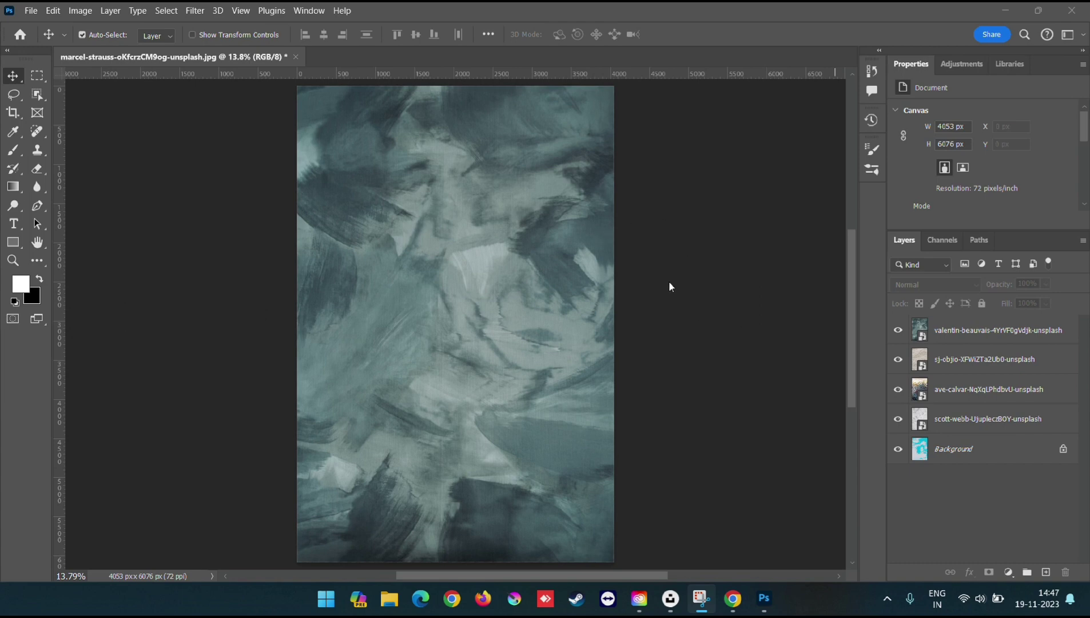
- Enter the heading 'NEXURE PRINTS' over the placeholder and commit the type layer
{"action": "left_click", "coordinate": [19, 224]}
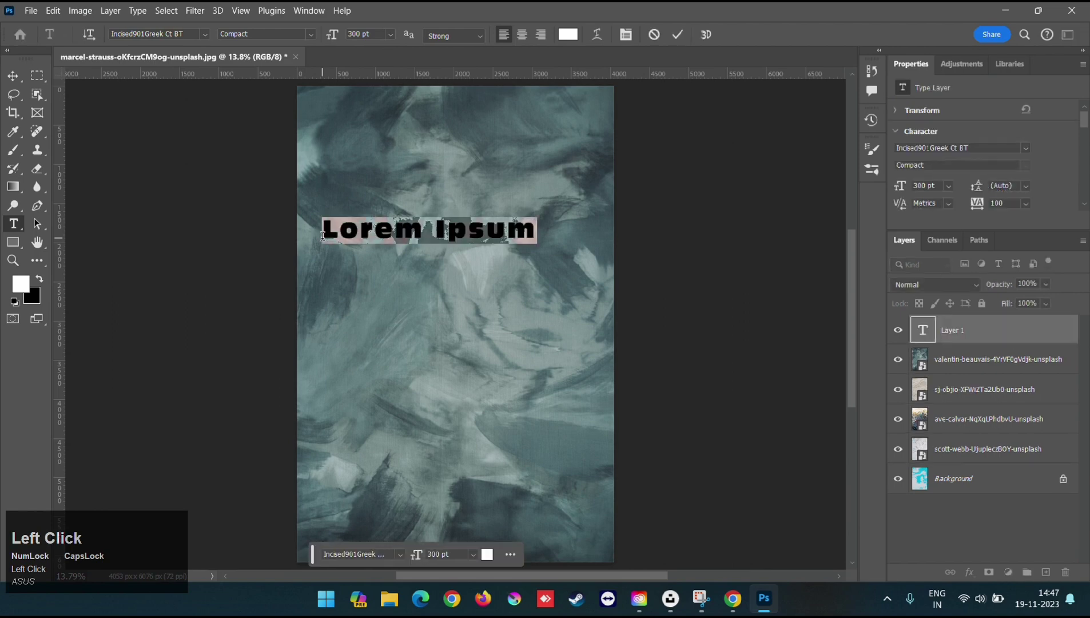
{"action": "type", "text": "nexNEXUre"}
{"action": "key", "text": "space"}
{"action": "type", "text": "prints"}
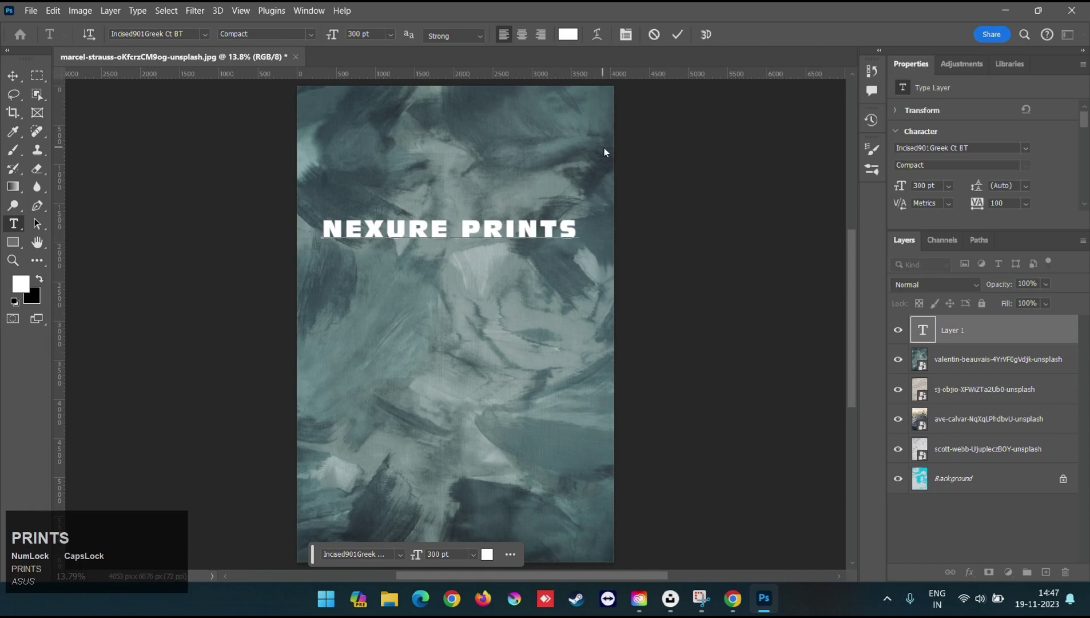
{"action": "left_click", "coordinate": [685, 33]}
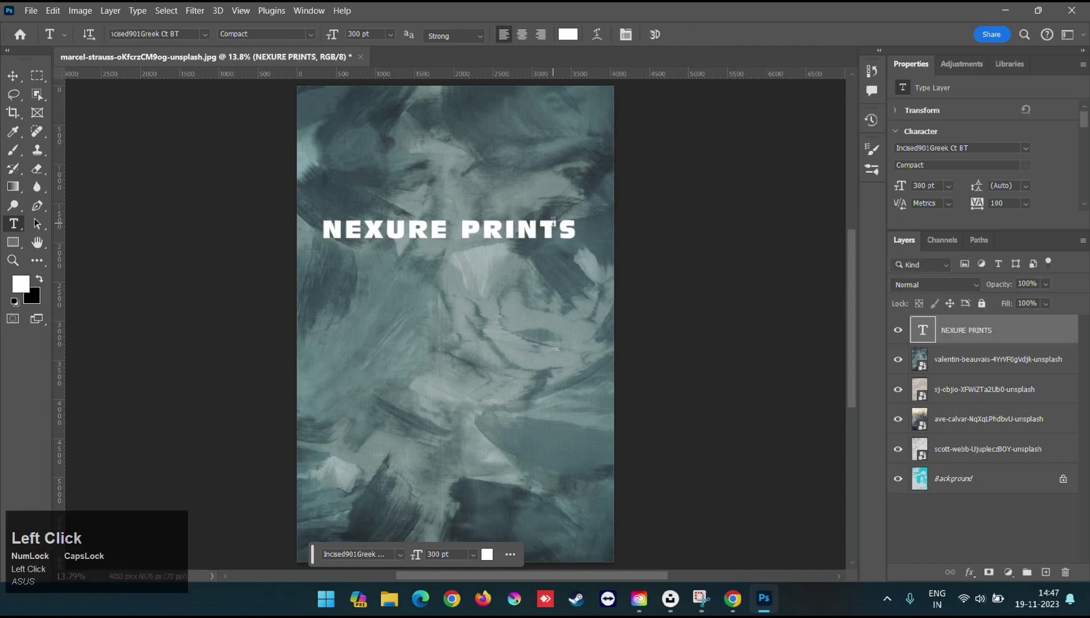
- Enlarge the heading to 350 pt, centre it on the page and set its blend mode to Multiply
{"action": "left_click_drag", "start_coordinate": [17, 79], "coordinate": [55, 77]}
{"action": "left_click_drag", "start_coordinate": [682, 35], "coordinate": [957, 288]}
{"action": "left_click", "coordinate": [956, 288]}
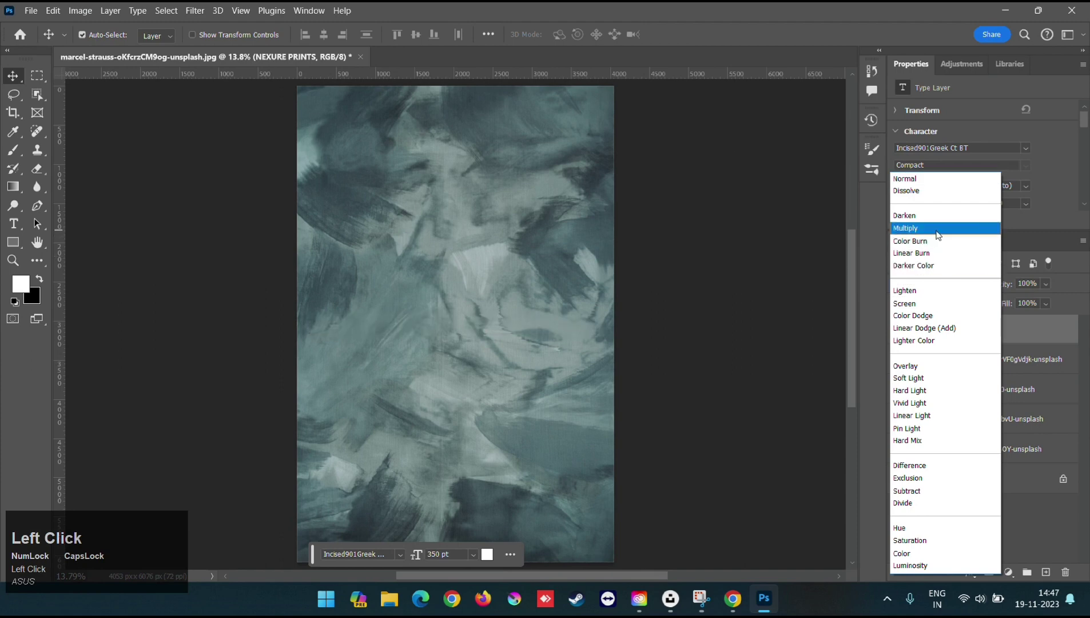
- Add an Inner Shadow to the text layer: 20 px distance, 17% choke, 27 px size
{"action": "right_click", "coordinate": [1020, 334]}
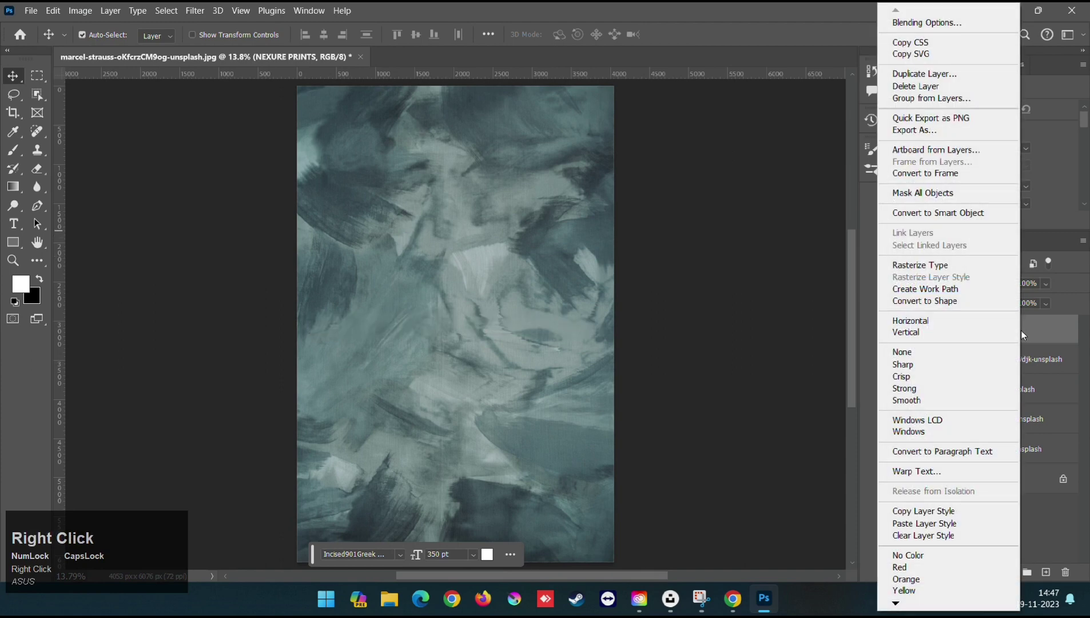
{"action": "left_click", "coordinate": [961, 22]}
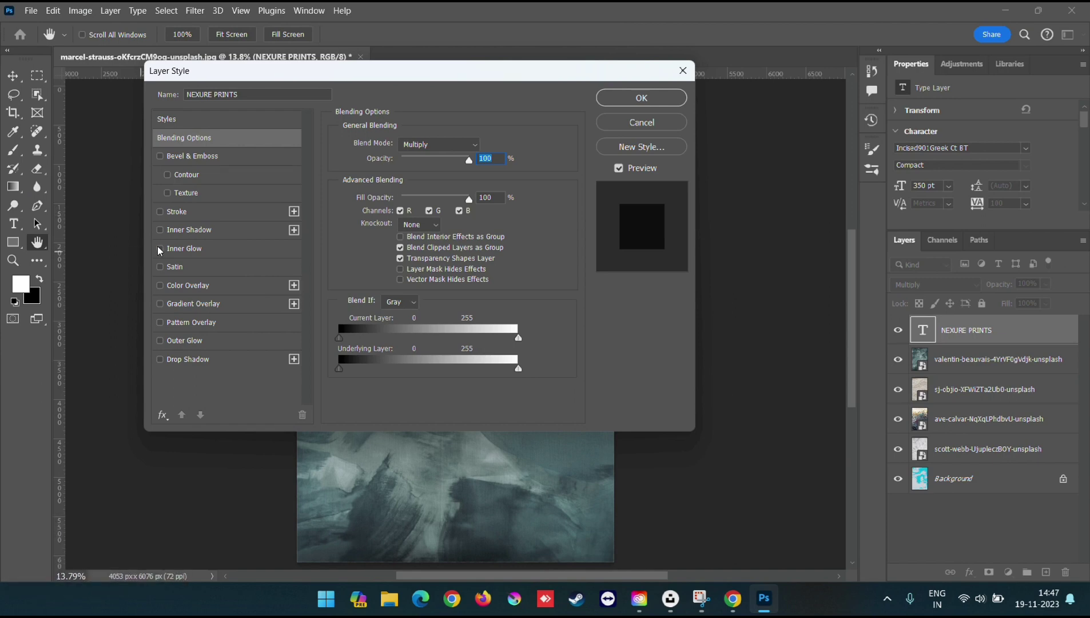
{"action": "left_click_drag", "start_coordinate": [165, 234], "coordinate": [731, 262]}
{"action": "left_click", "coordinate": [730, 262]}
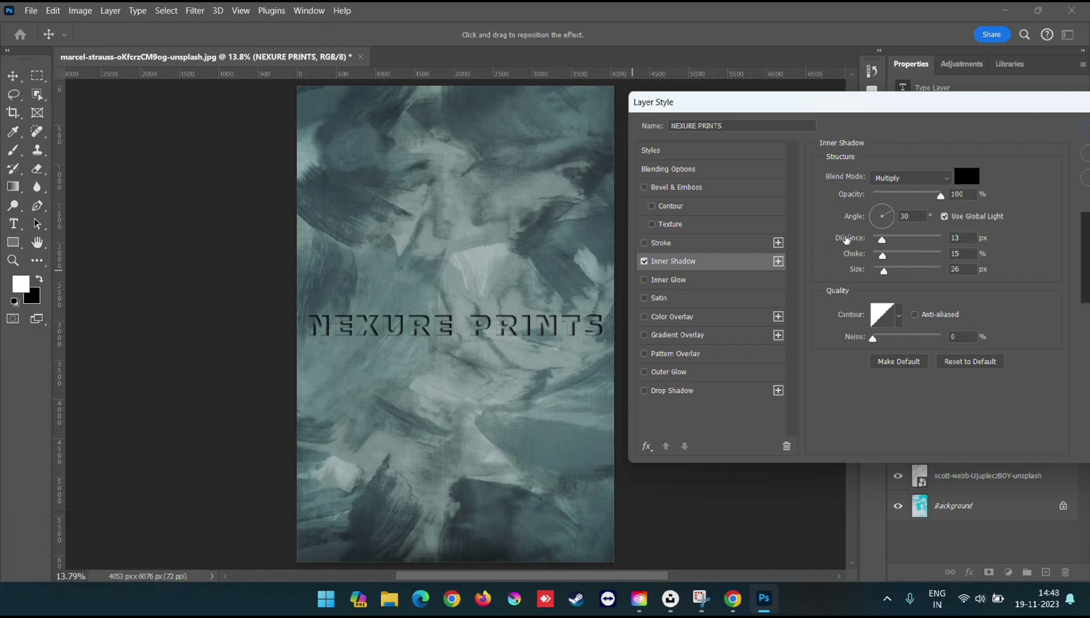
{"action": "left_click_drag", "start_coordinate": [844, 240], "coordinate": [651, 249]}
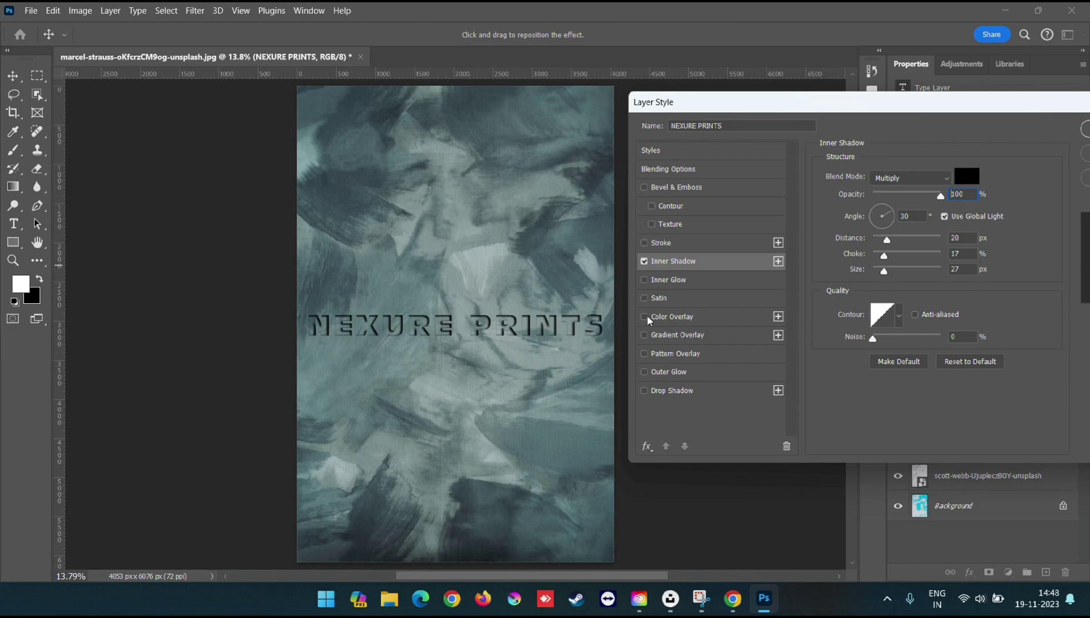
- Add Bevel & Emboss: Inner Bevel, 199% depth, 8 px, lit from the 30° global light angle
{"action": "left_click", "coordinate": [651, 189]}
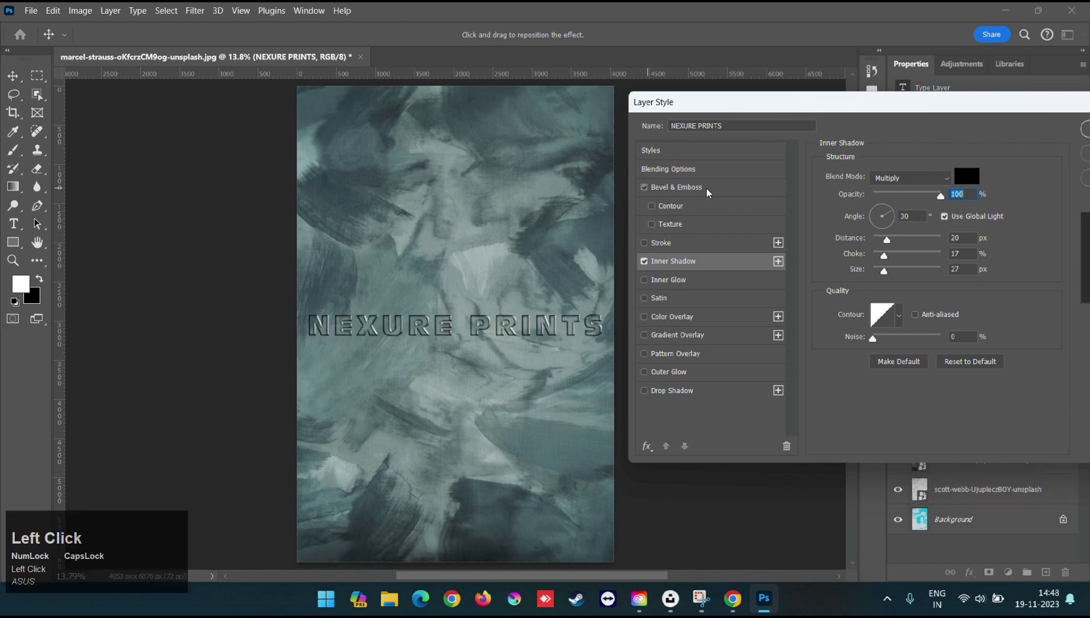
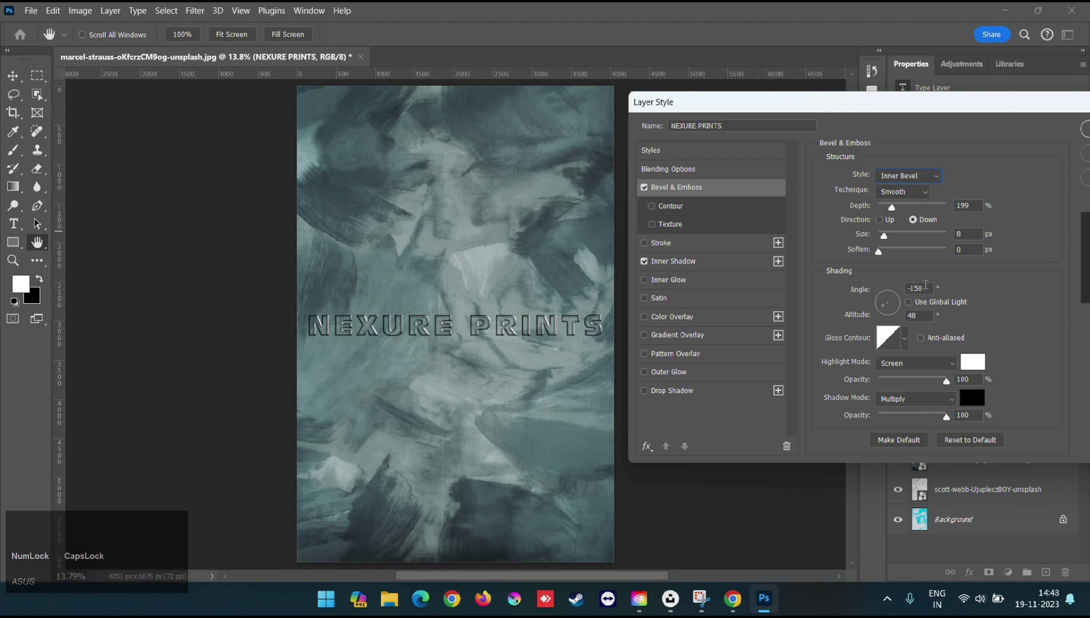
{"action": "left_click", "coordinate": [912, 306]}
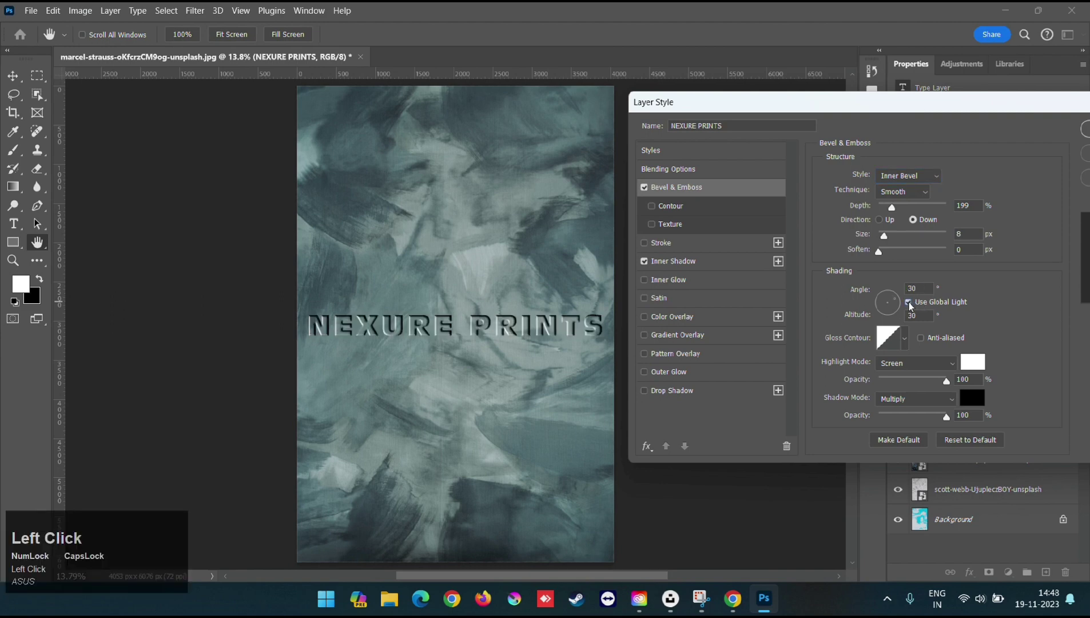
{"action": "left_click_drag", "start_coordinate": [912, 306], "coordinate": [50, 31]}
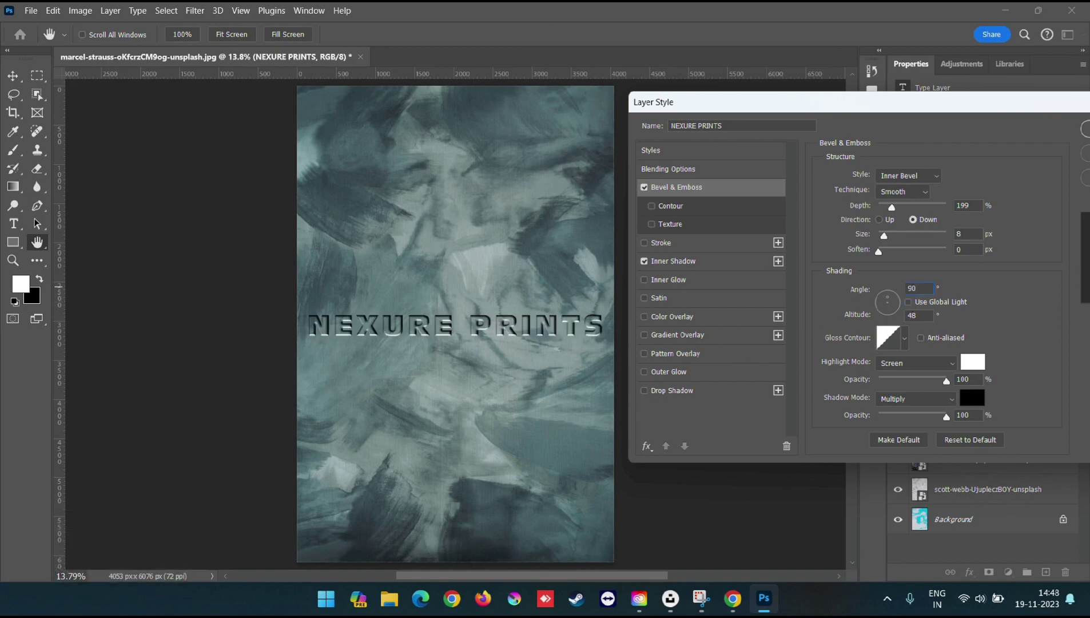
{"action": "key", "text": "Tab"}
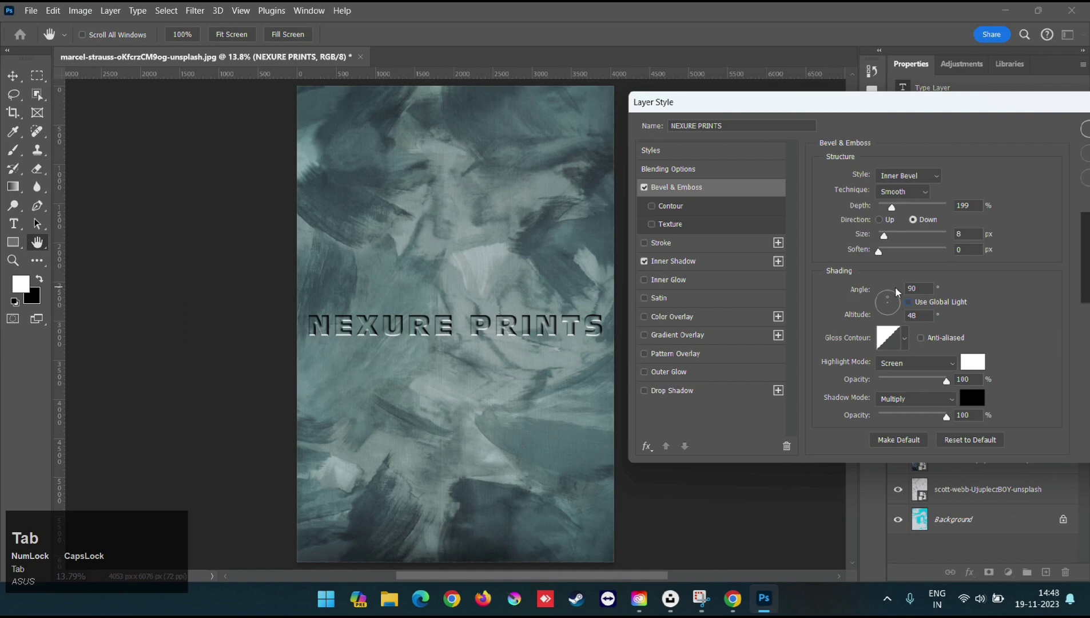
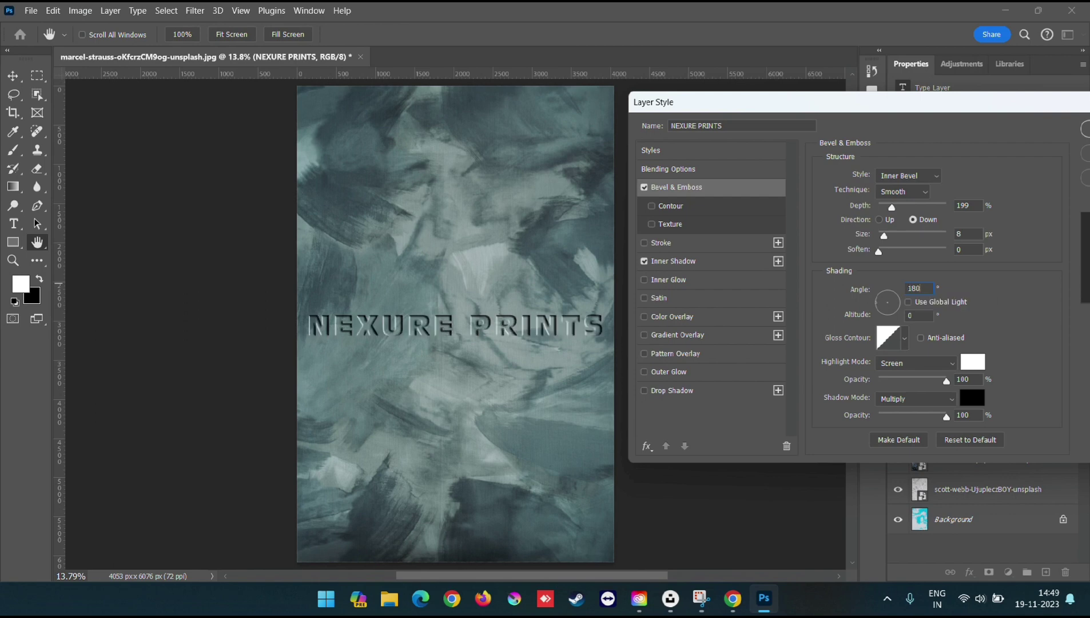
{"action": "left_click", "coordinate": [915, 307]}
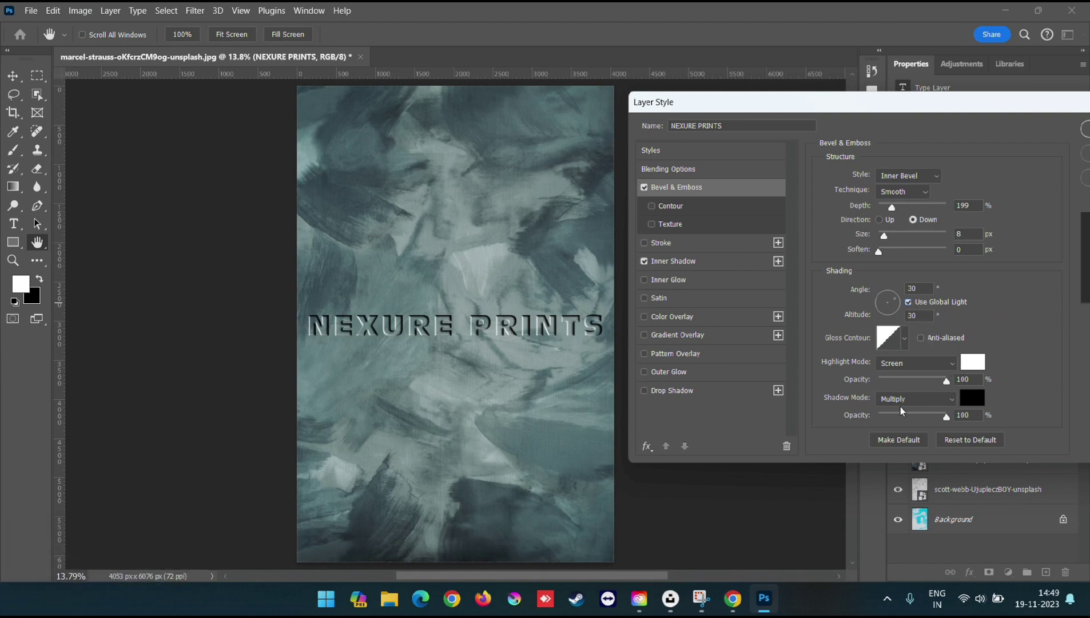
- Add a black Color Overlay with Color Burn blend mode
{"action": "left_click", "coordinate": [647, 317]}
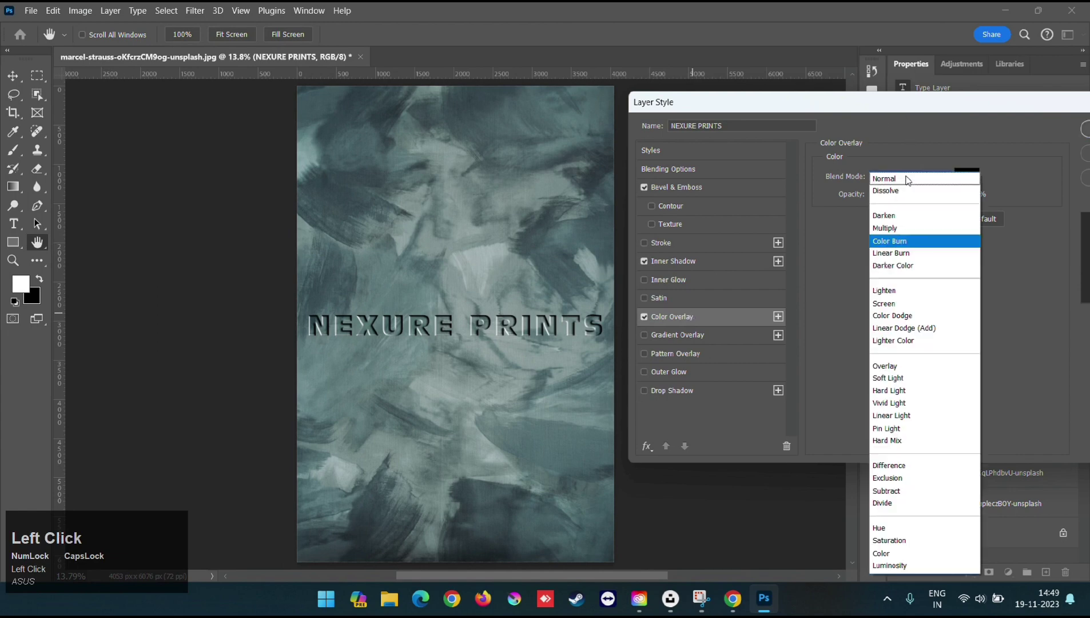
{"action": "key", "text": "Down"}
{"action": "key", "text": "Down"}
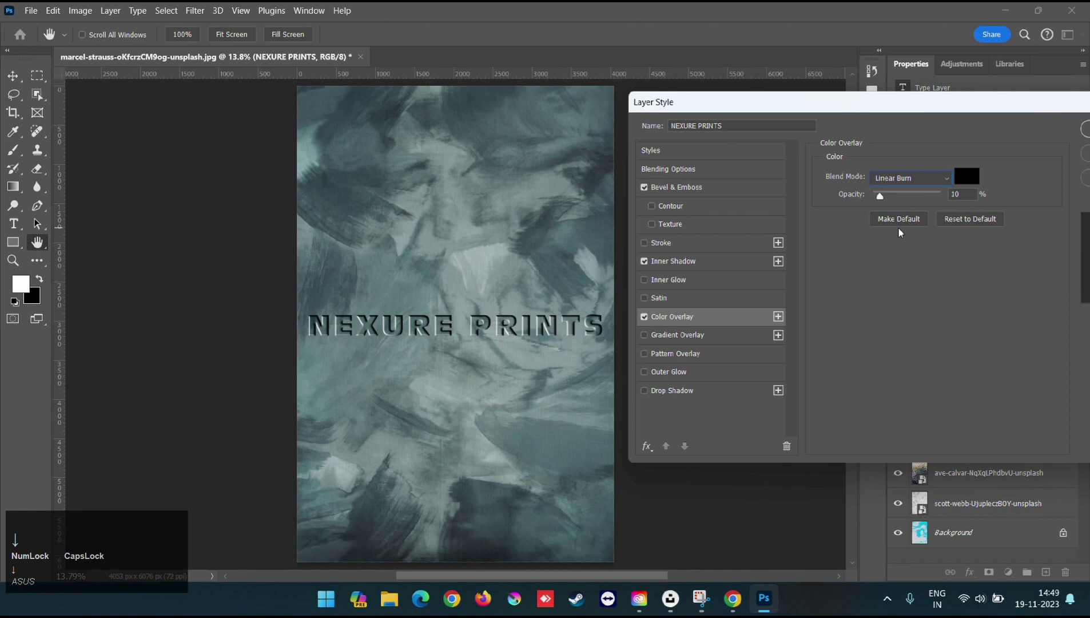
{"action": "key", "text": "Up"}
{"action": "key", "text": "Down"}
{"action": "key", "text": "Up"}
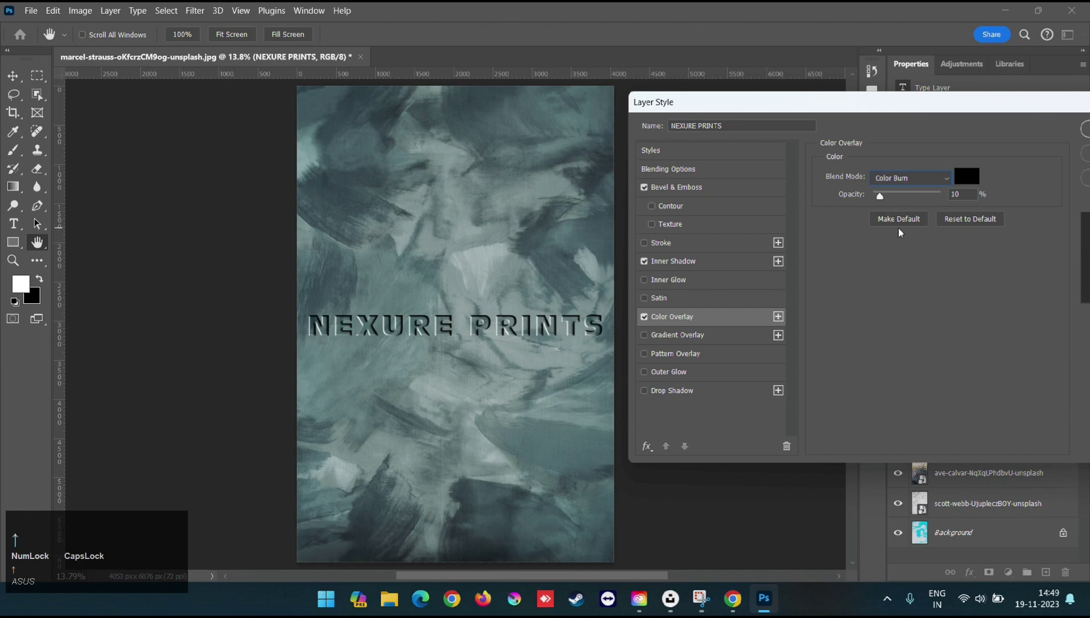
- Lower the colour overlay opacity to 5% and set the Multiply gradient overlay's direction
{"action": "left_click_drag", "start_coordinate": [846, 197], "coordinate": [945, 230]}
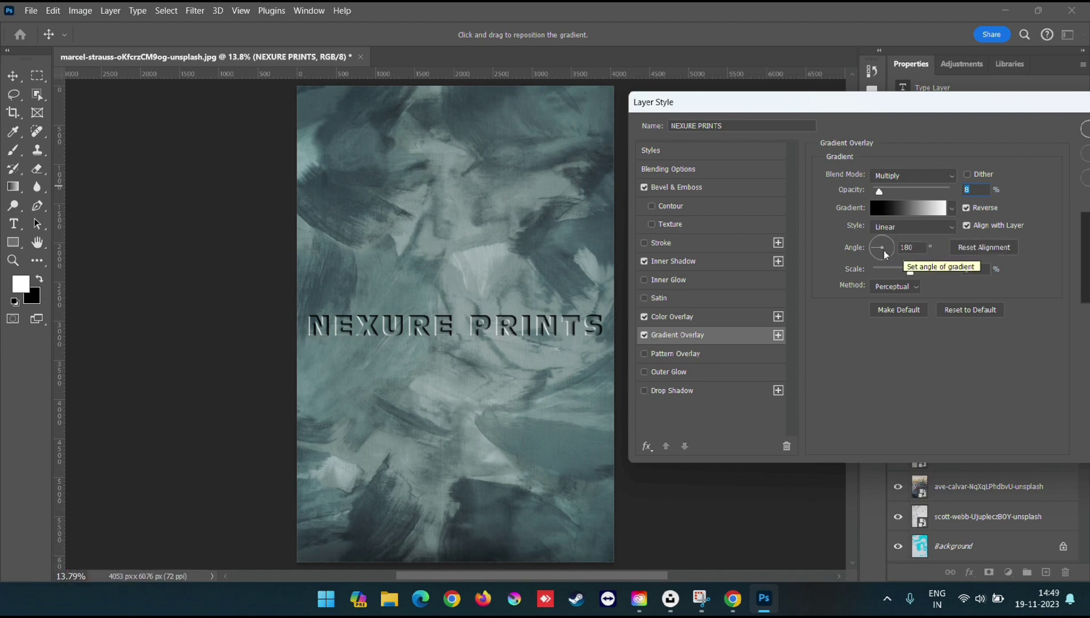
{"action": "left_click_drag", "start_coordinate": [883, 256], "coordinate": [888, 420]}
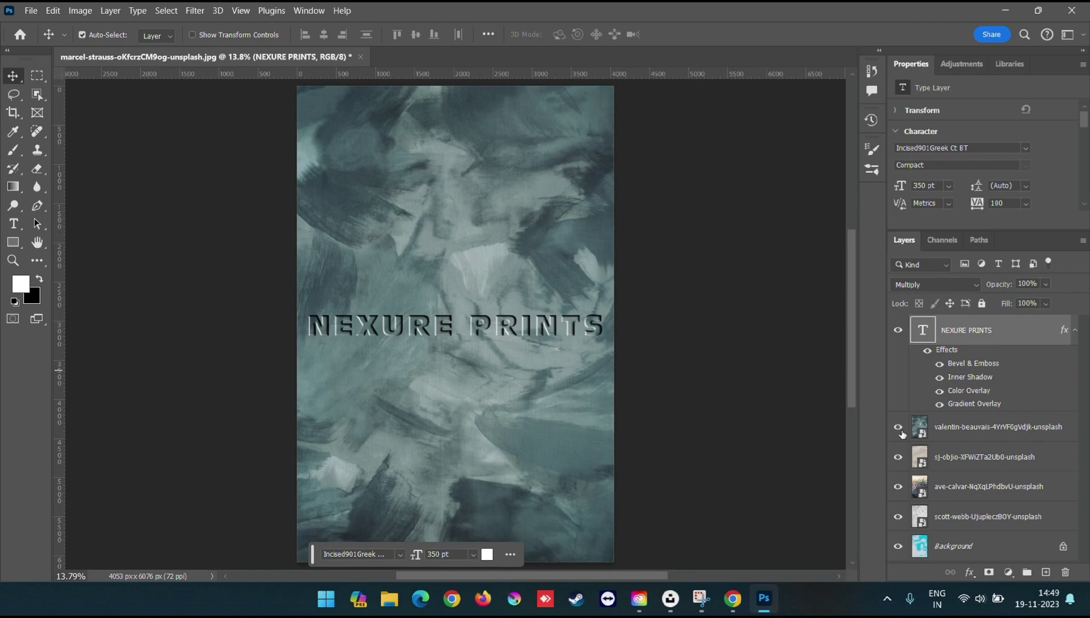
- Hide the top teal brushstroke texture layer to reveal the crumpled paper background
{"action": "left_click", "coordinate": [39, 227]}
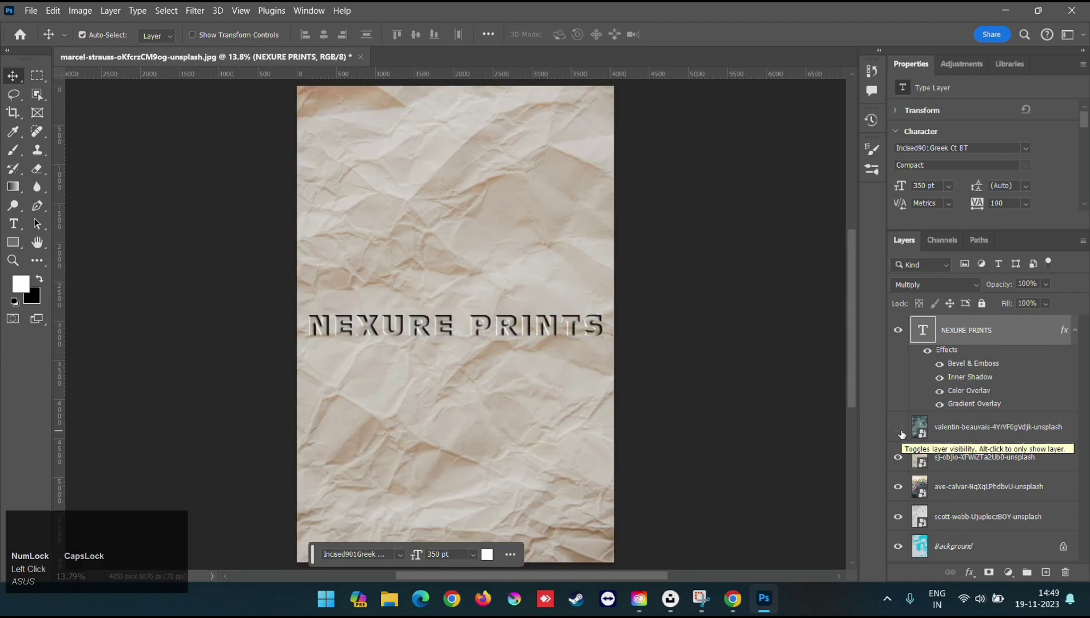